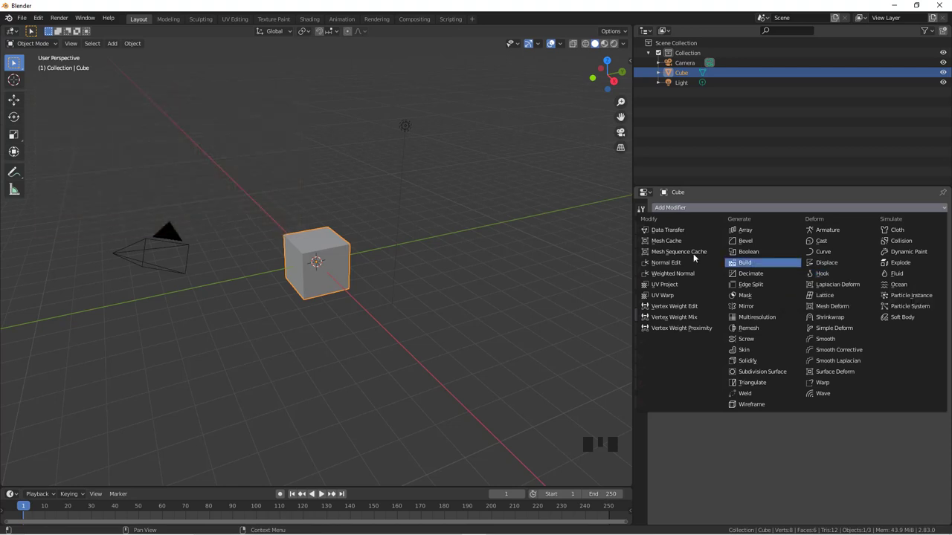
Scale the cube tall along Z and raise it in front view so its base rests on the ground.
{"action": "left_click_drag", "start_coordinate": [362, 301], "coordinate": [375, 305]}
{"action": "key", "text": "s"}
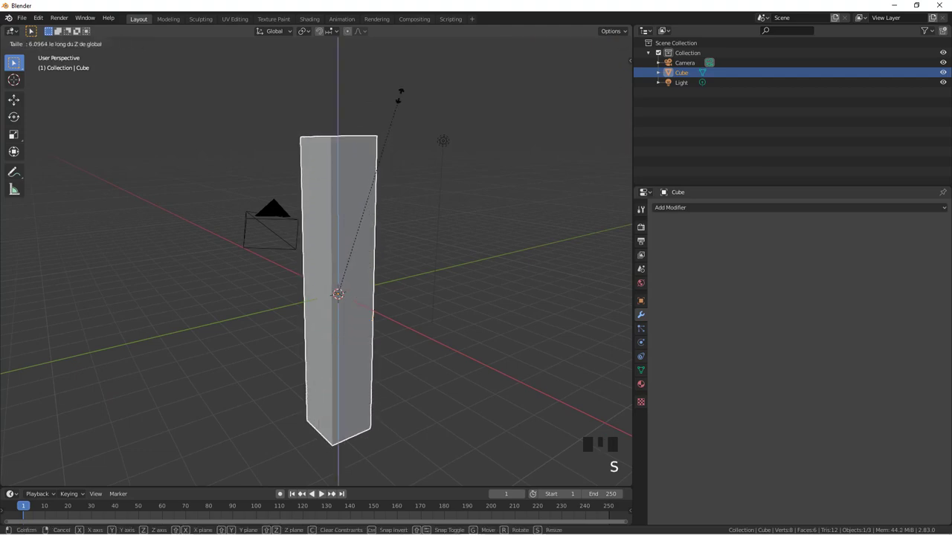
{"action": "key", "text": "KP_1"}
{"action": "key", "text": "KP_5"}
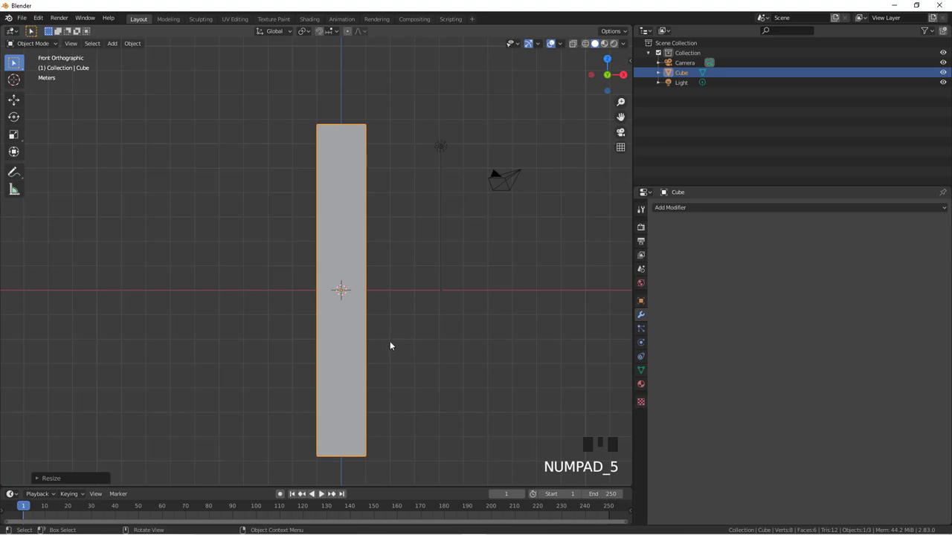
{"action": "key", "text": "g"}
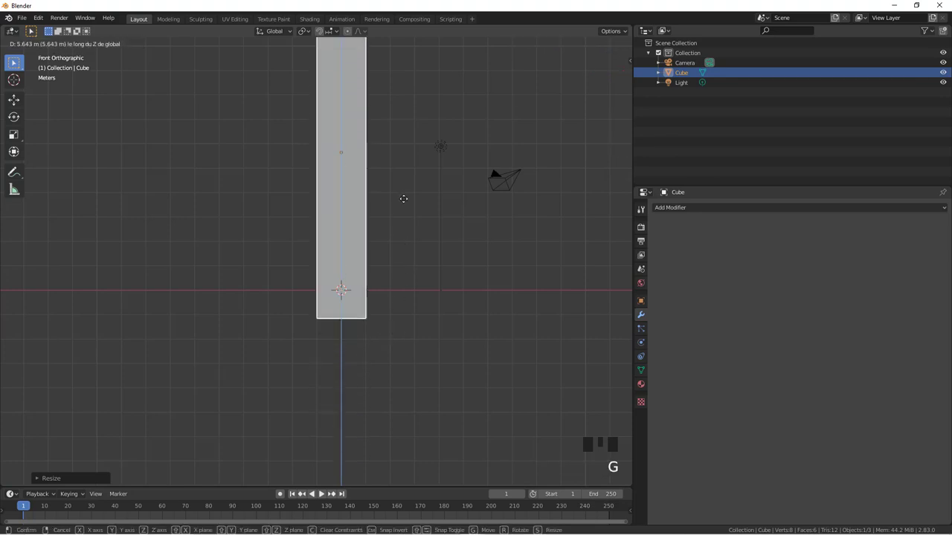
{"action": "left_click_drag", "start_coordinate": [434, 223], "coordinate": [438, 211]}
Add nine horizontal loop cuts in Edit Mode, deselect all and enable X-ray before box-selecting.
{"action": "key", "text": "Tab"}
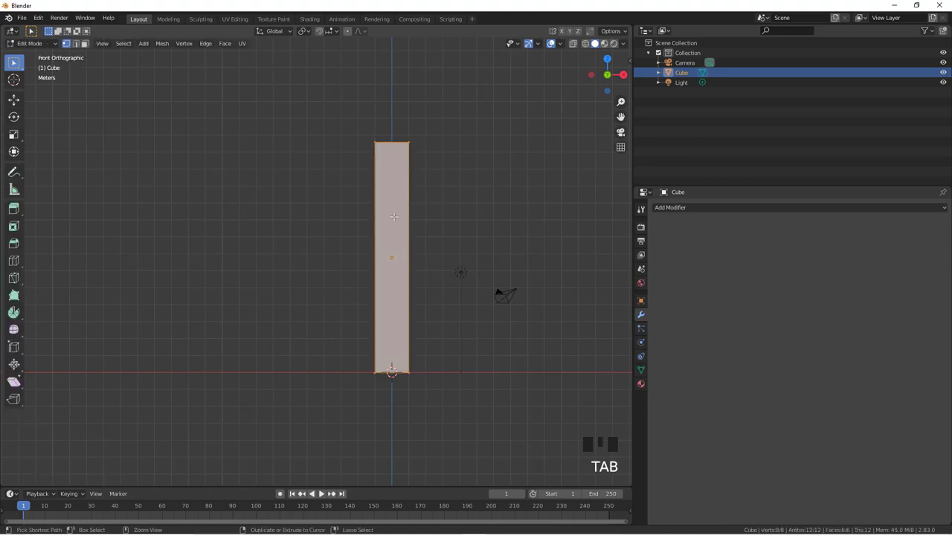
{"action": "key", "text": "ctrl+r"}
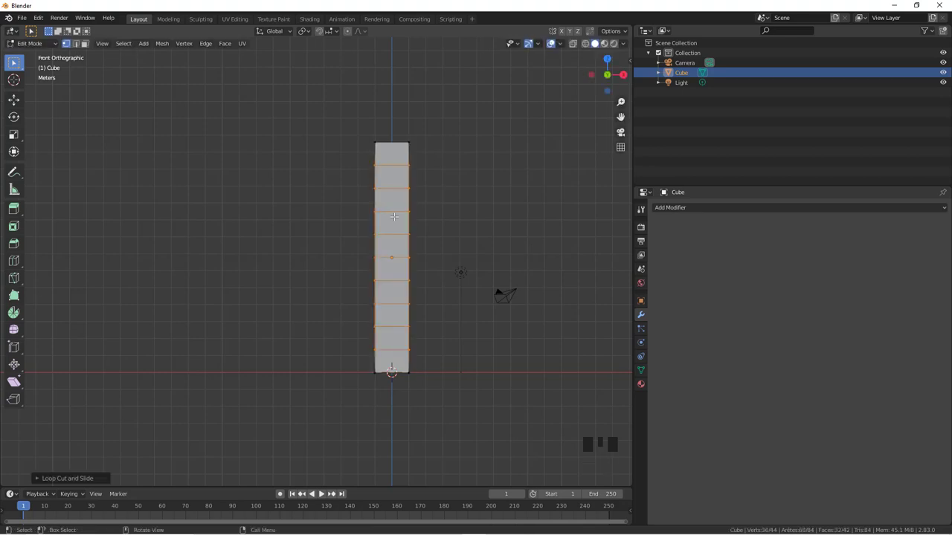
{"action": "key", "text": "a"}
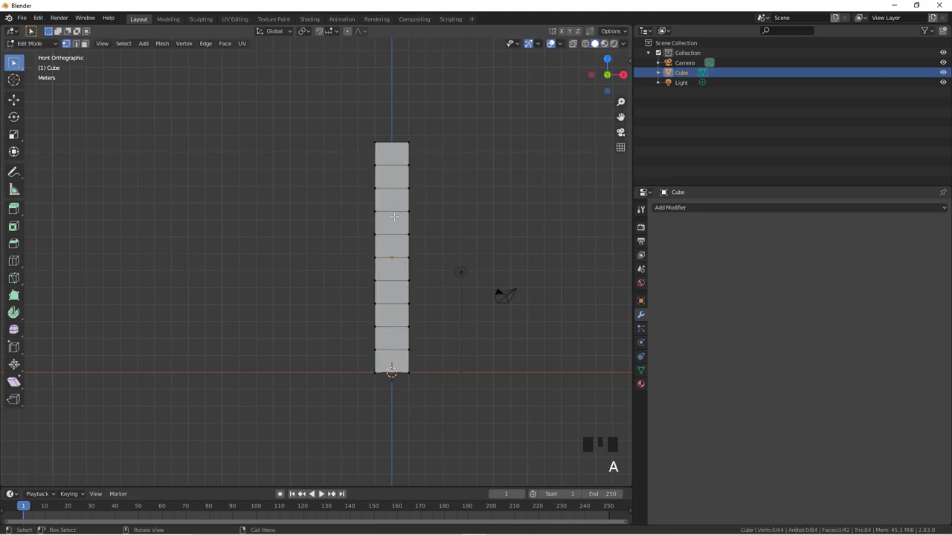
{"action": "key", "text": "z"}
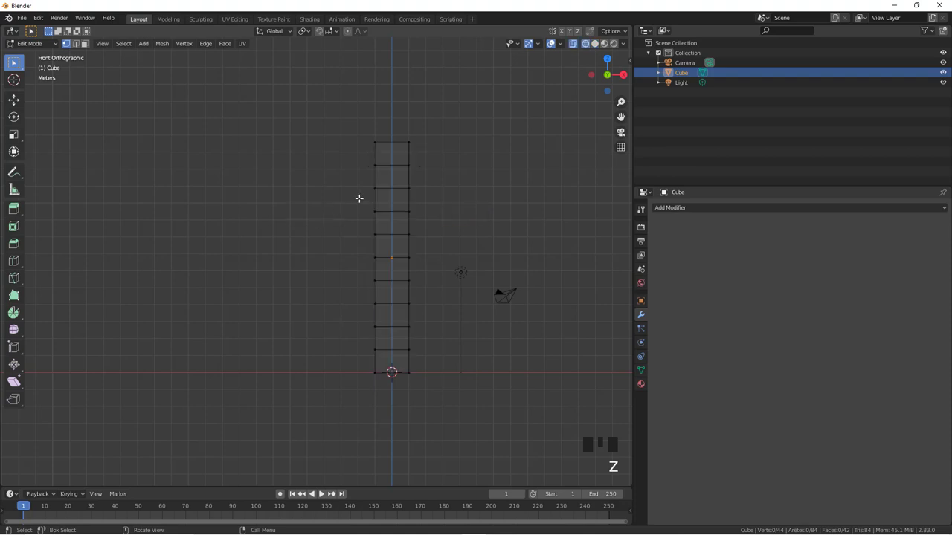
{"action": "key", "text": "b"}
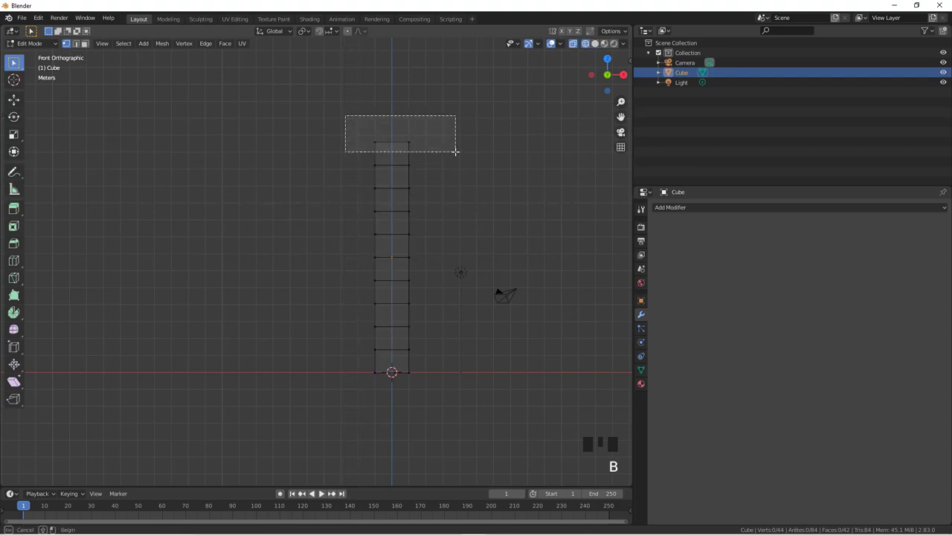
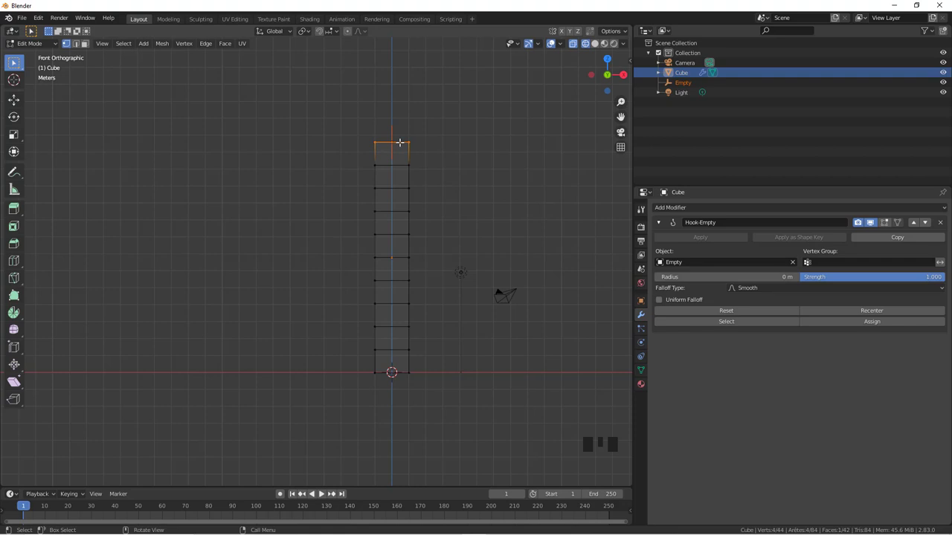
Deselect the top vertices and box-select the column's bottom vertices for the second hook.
{"action": "key", "text": "a"}
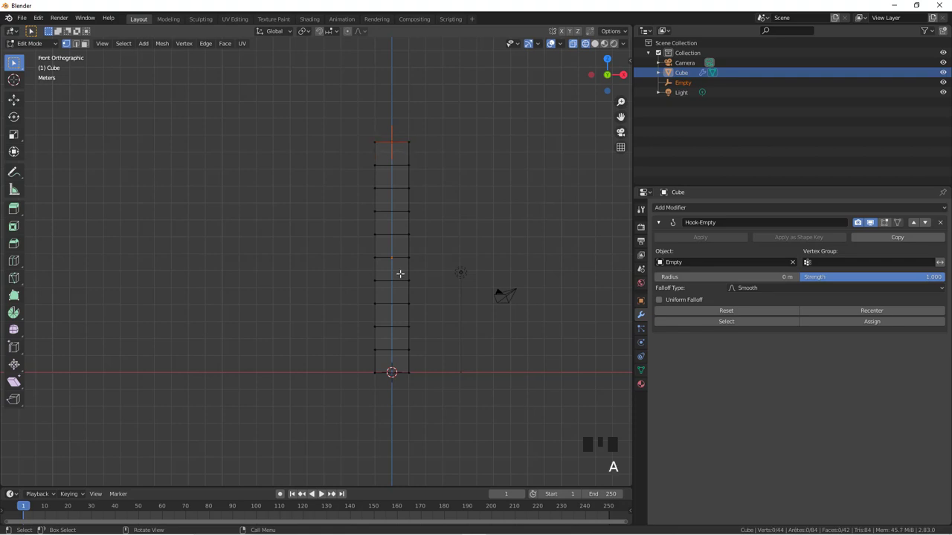
{"action": "key", "text": "b"}
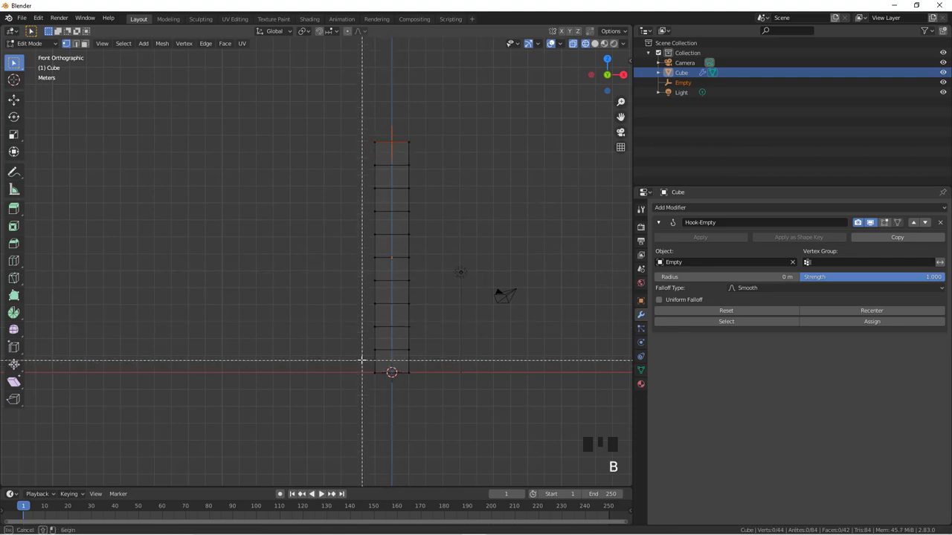
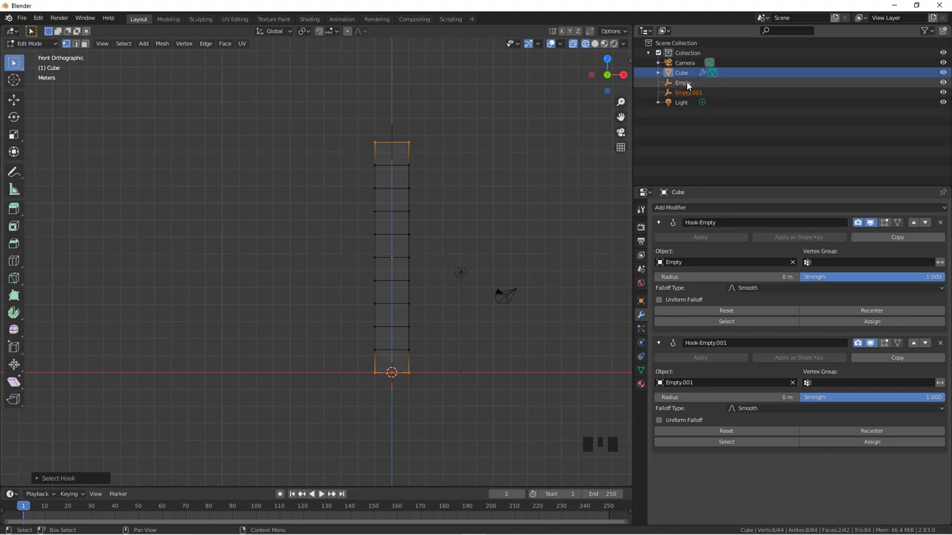
Rename the top empty to Haut in the Outliner and show the mesh's Object Data properties.
{"action": "double_click", "coordinate": [690, 86]}
{"action": "double_click", "coordinate": [690, 85]}
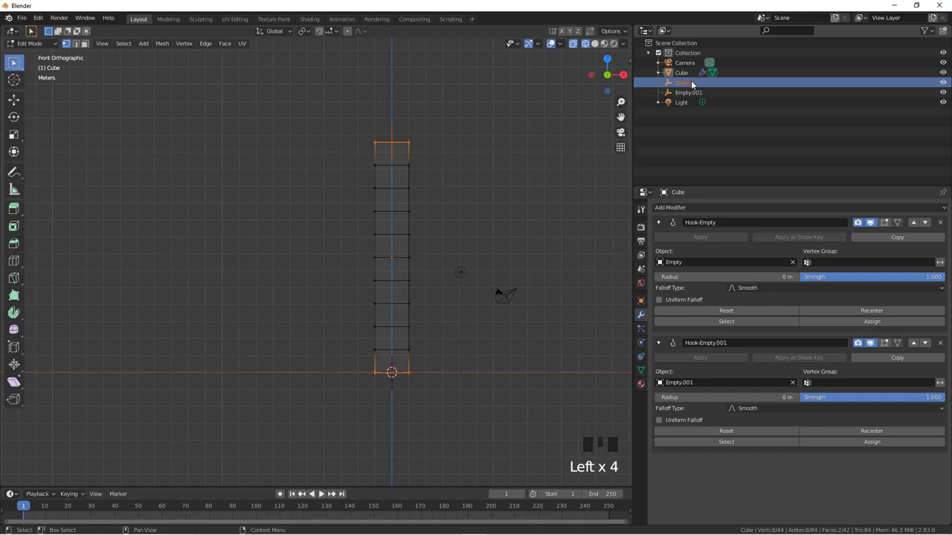
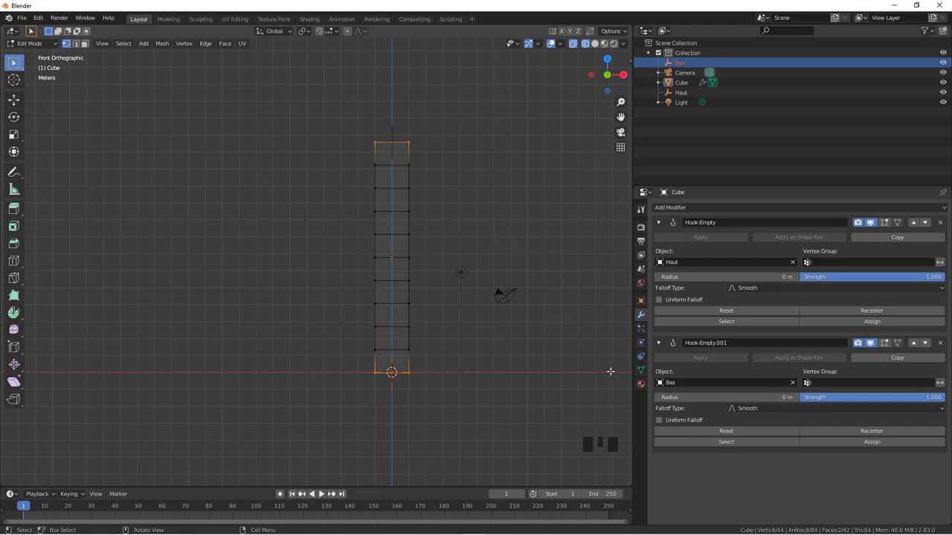
{"action": "left_click", "coordinate": [643, 372]}
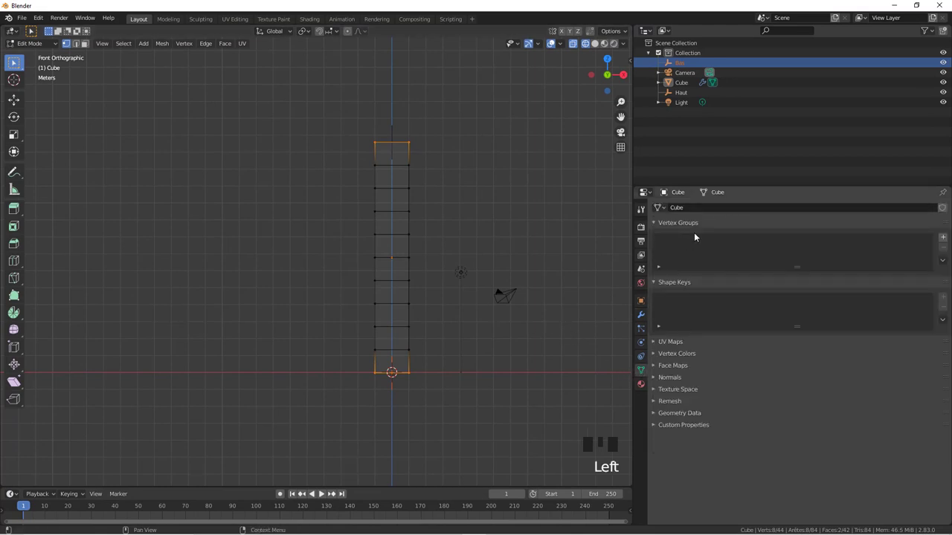
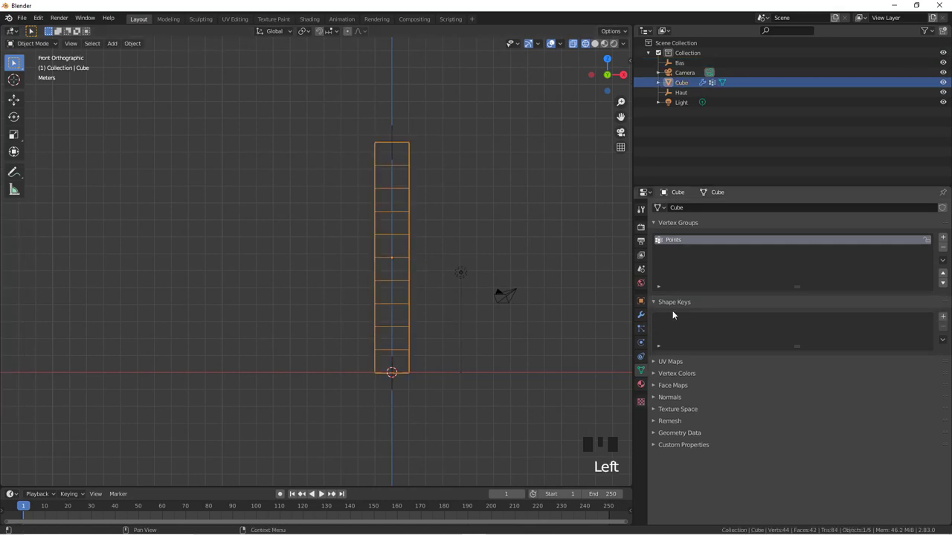
Show the column's modifier stack and collapse both hook modifiers.
{"action": "left_click", "coordinate": [643, 316]}
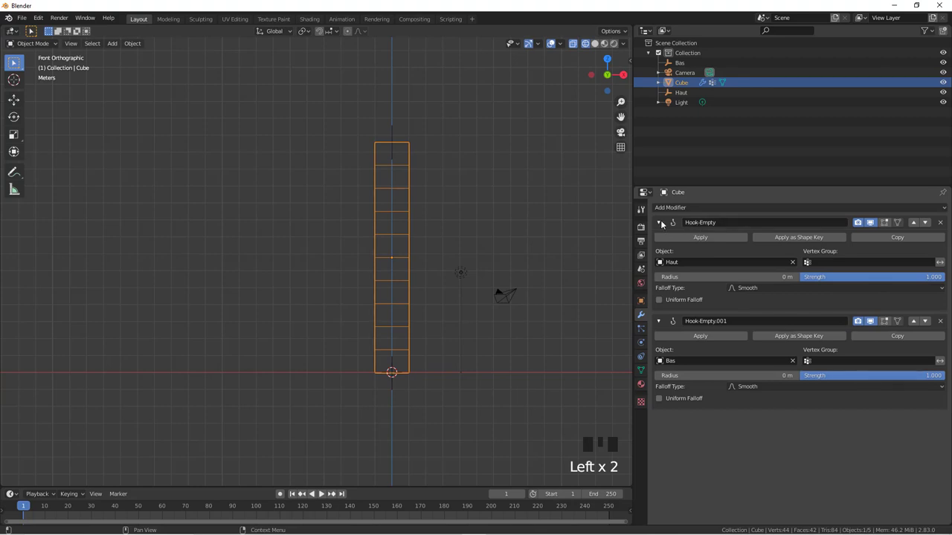
{"action": "left_click", "coordinate": [663, 225]}
{"action": "left_click", "coordinate": [662, 242]}
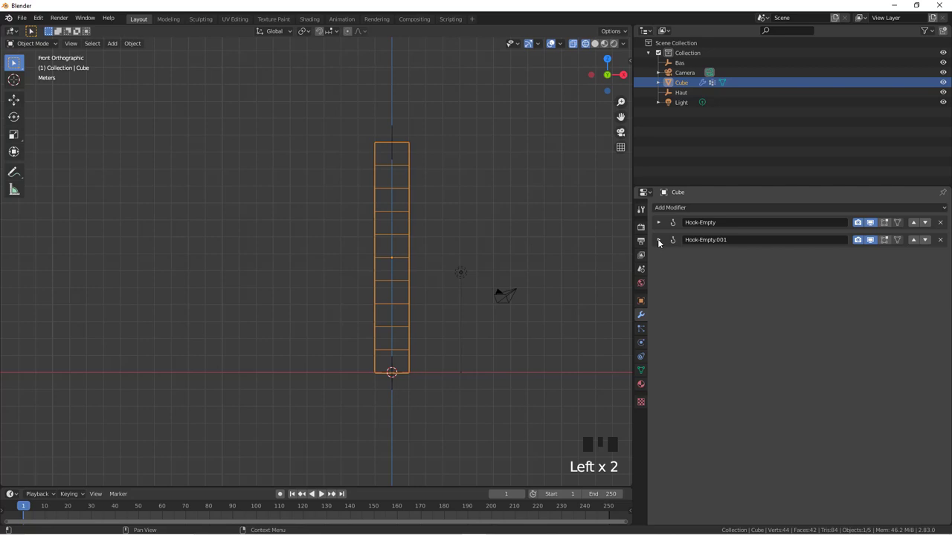
Add a Laplacian Deform modifier using the Points group as anchor weights and bind it.
{"action": "left_click_drag", "start_coordinate": [735, 210], "coordinate": [825, 287]}
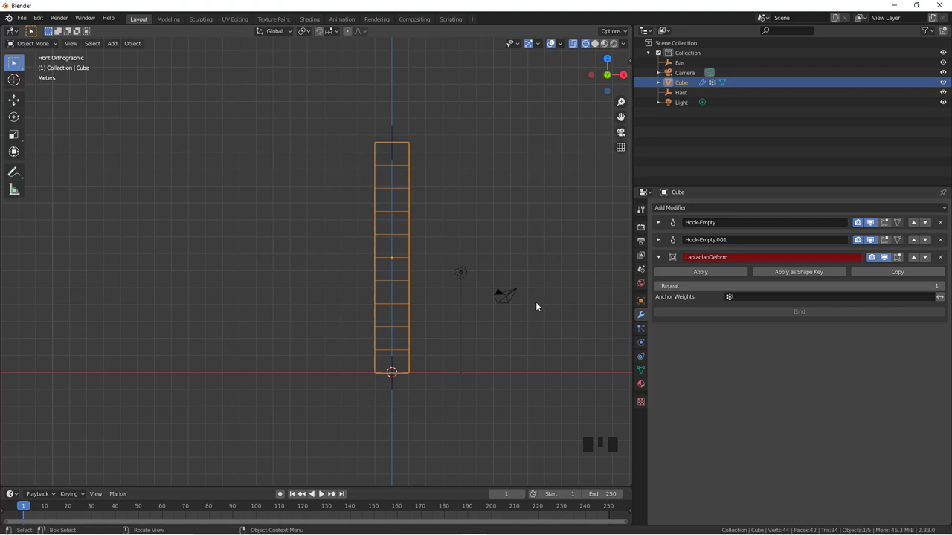
{"action": "left_click_drag", "start_coordinate": [754, 299], "coordinate": [806, 303]}
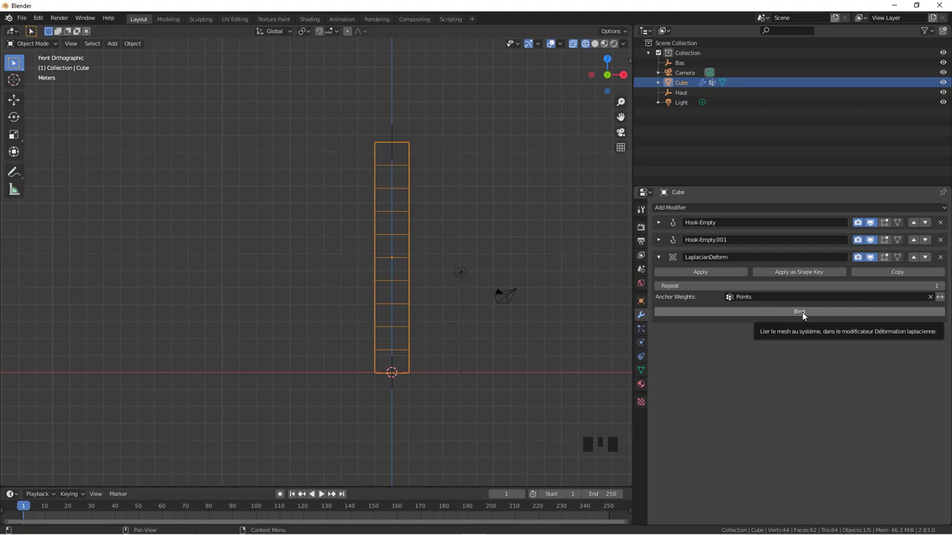
{"action": "left_click_drag", "start_coordinate": [805, 315], "coordinate": [432, 195]}
{"action": "left_click", "coordinate": [397, 132]}
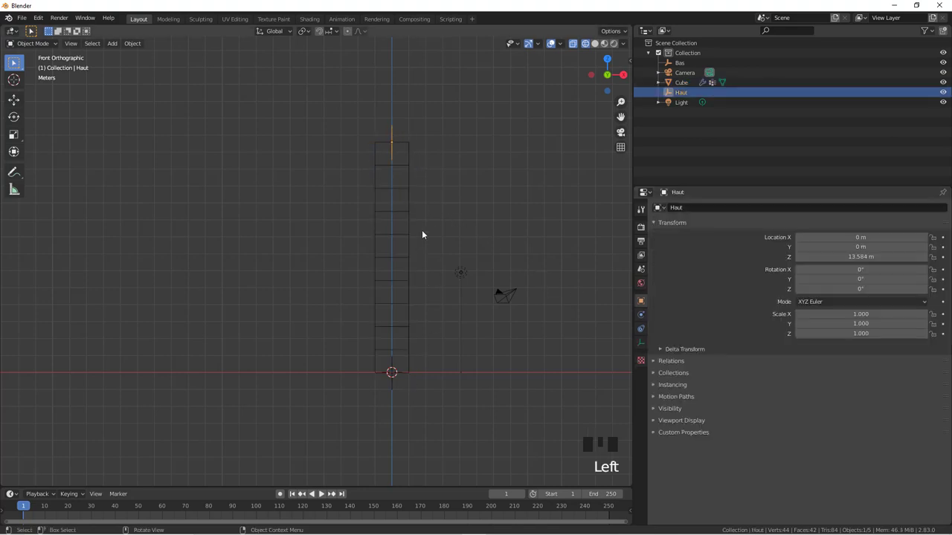
Move the Haut and Bas empties to test the bend, then box-select all objects of the old column.
{"action": "key", "text": "g"}
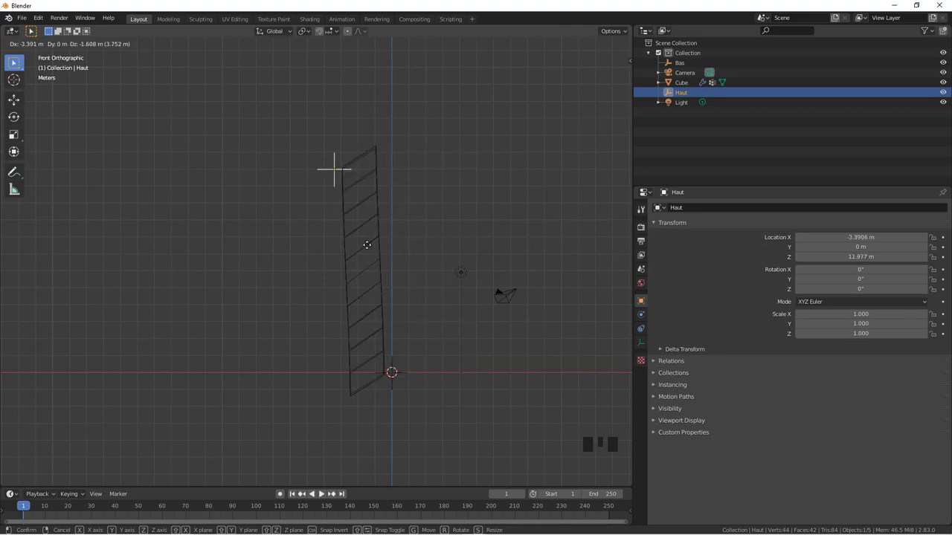
{"action": "left_click_drag", "start_coordinate": [393, 233], "coordinate": [388, 242]}
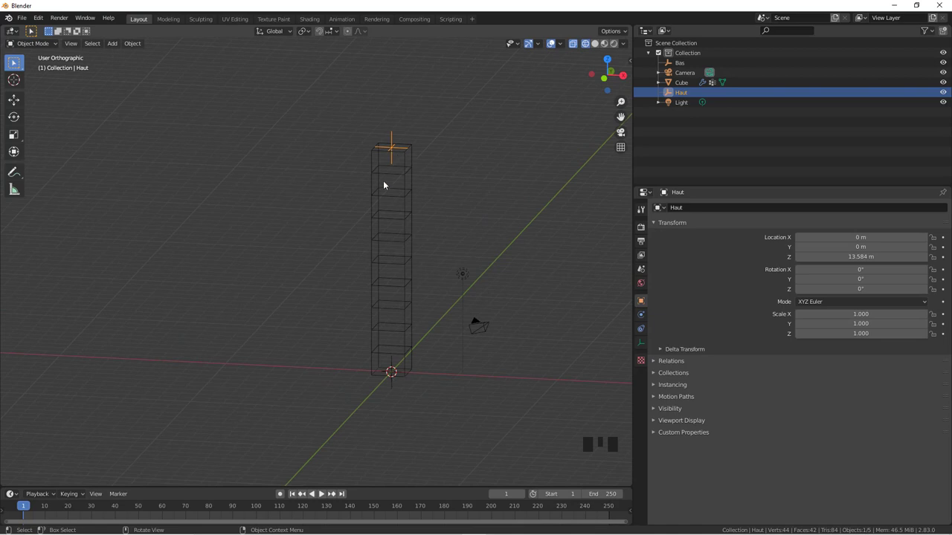
{"action": "left_click", "coordinate": [393, 386]}
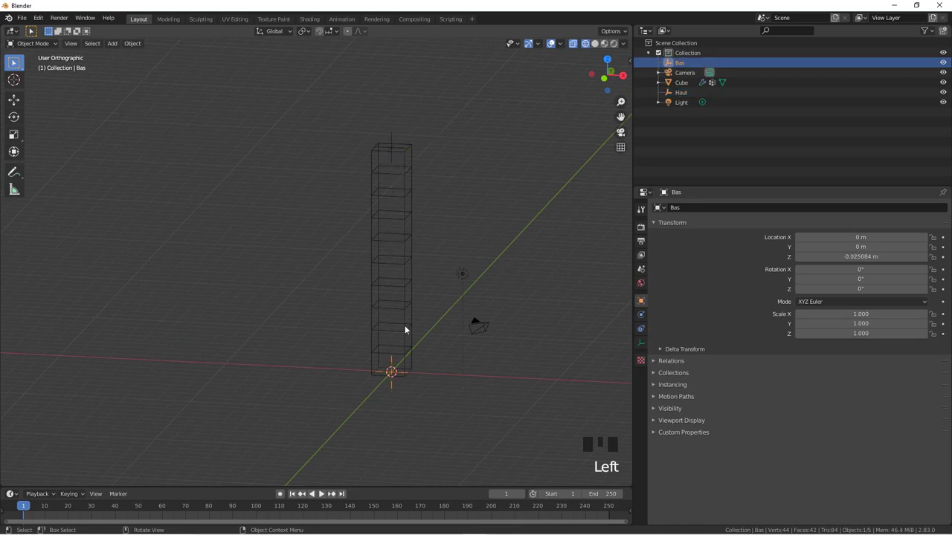
{"action": "key", "text": "g"}
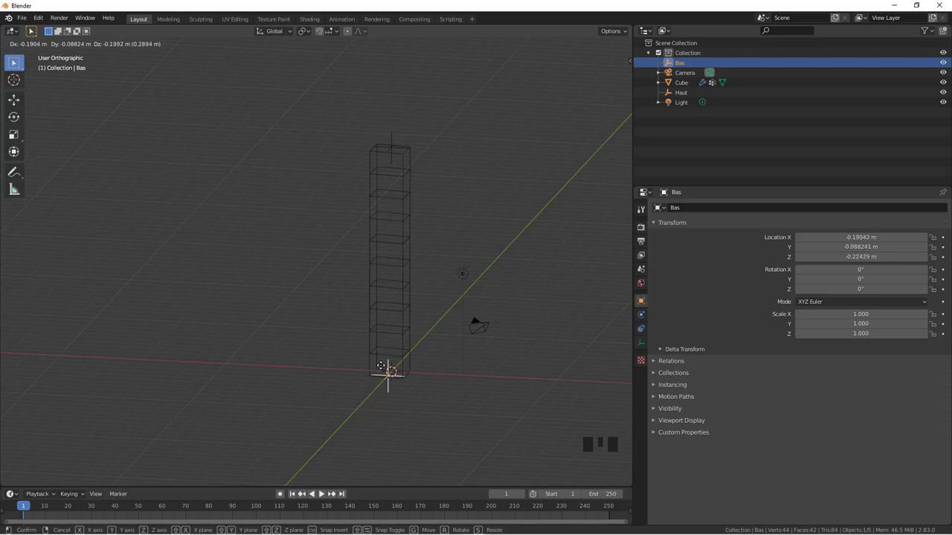
{"action": "key", "text": "KP_1"}
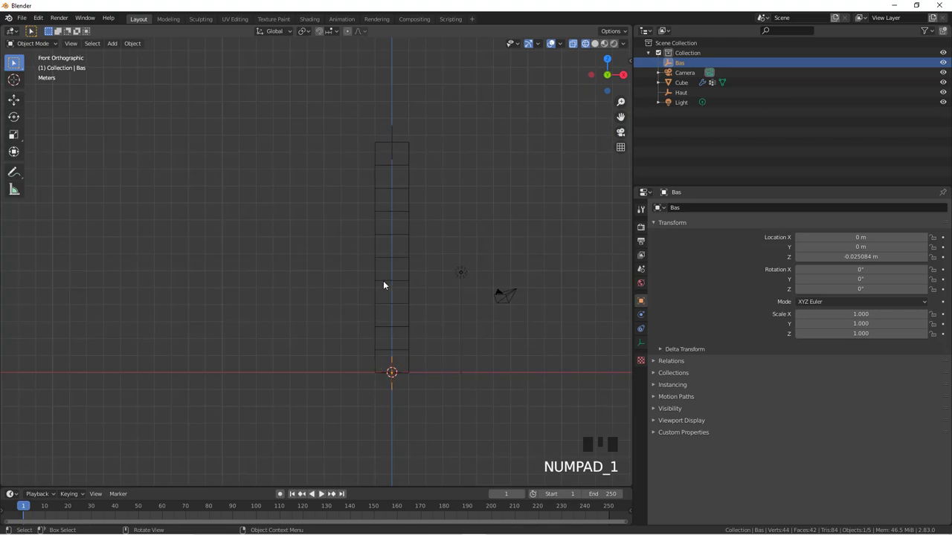
{"action": "key", "text": "b"}
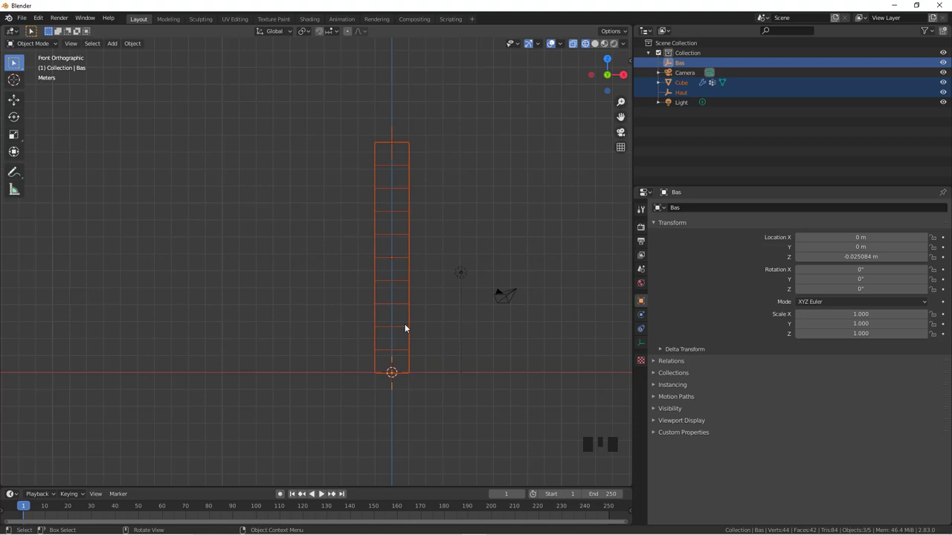
Delete the old column, add a new cube and extrude its top face upward into four shaft sections.
{"action": "key", "text": "x"}
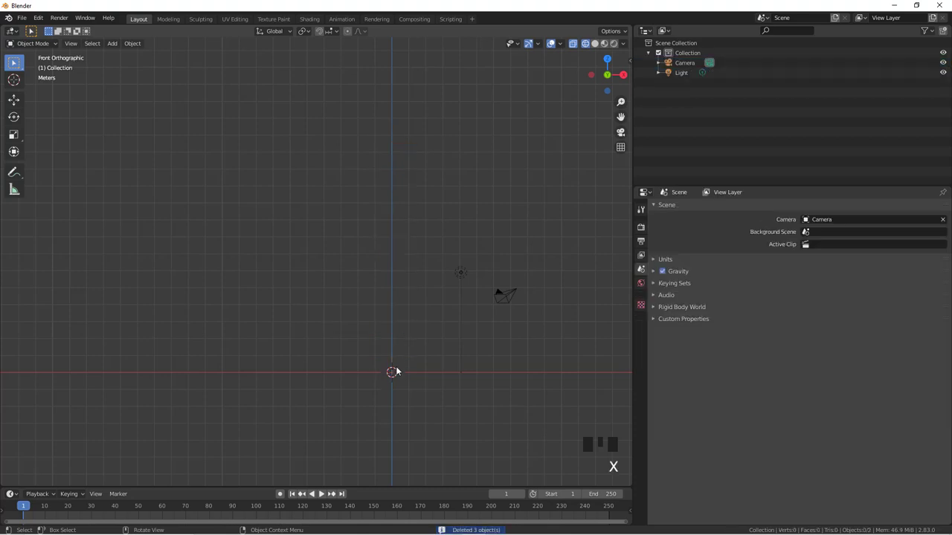
{"action": "key", "text": "shift+a"}
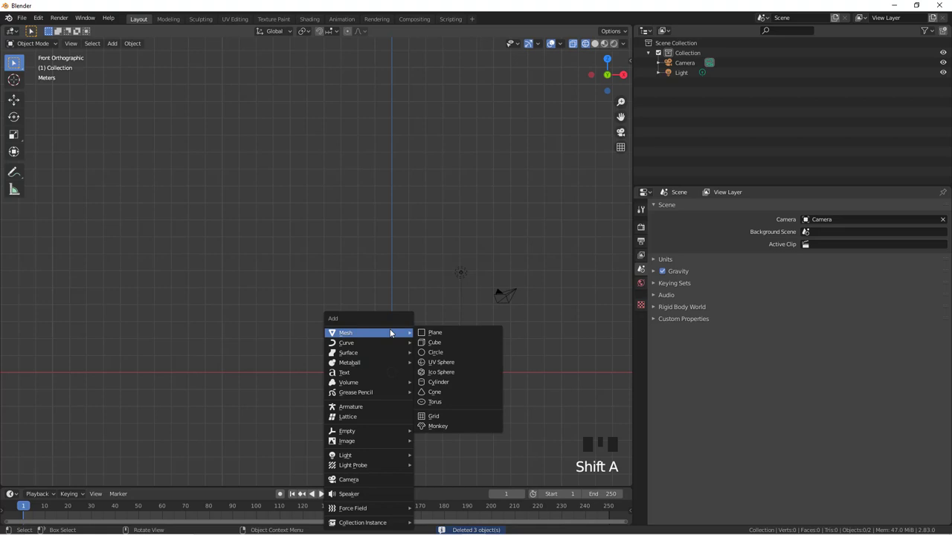
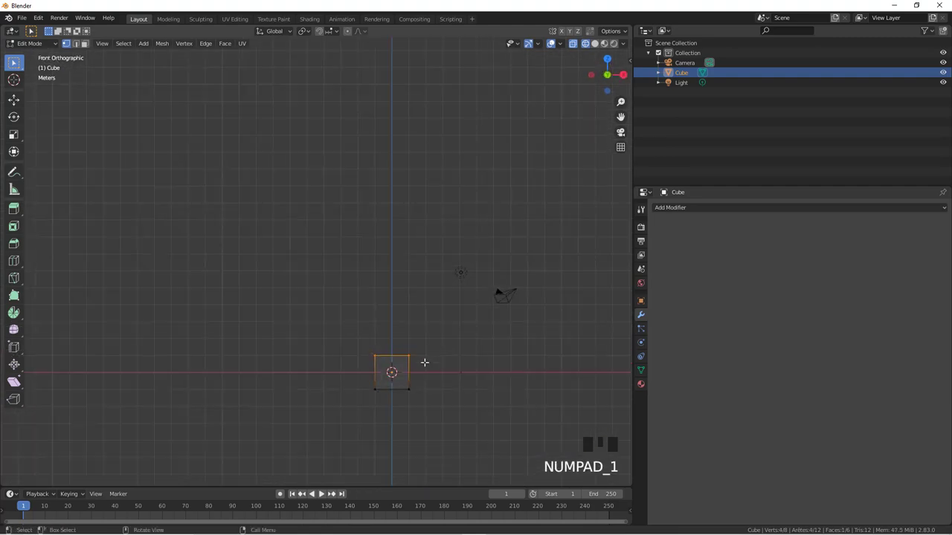
{"action": "key", "text": "e"}
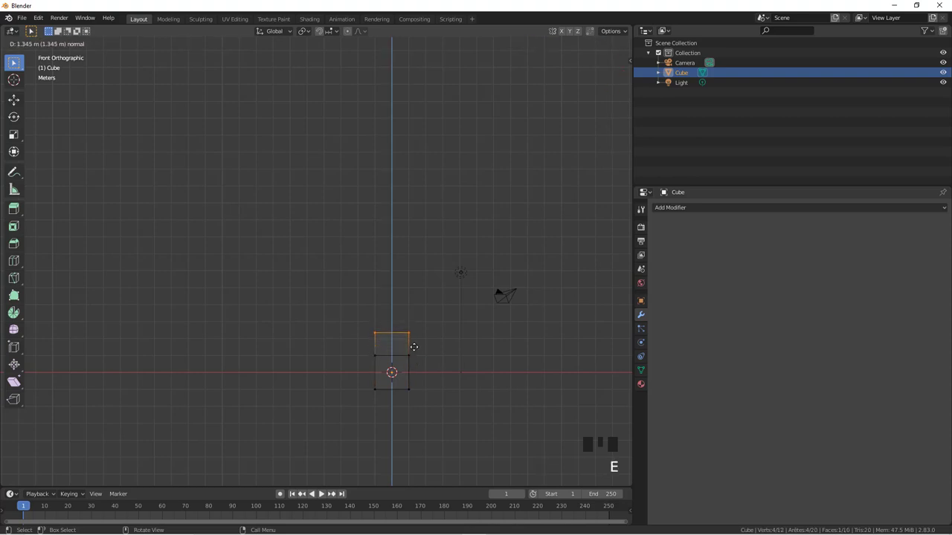
{"action": "key", "text": "e"}
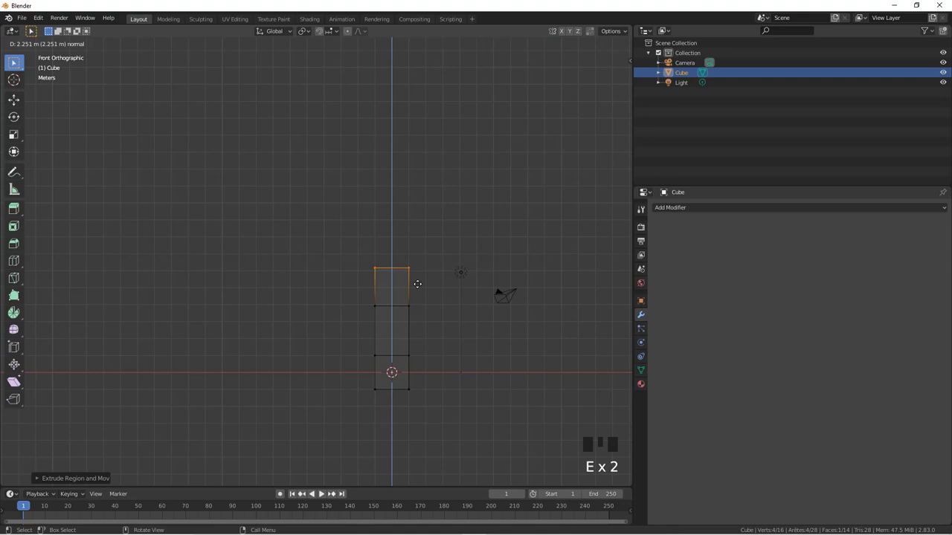
{"action": "key", "text": "e"}
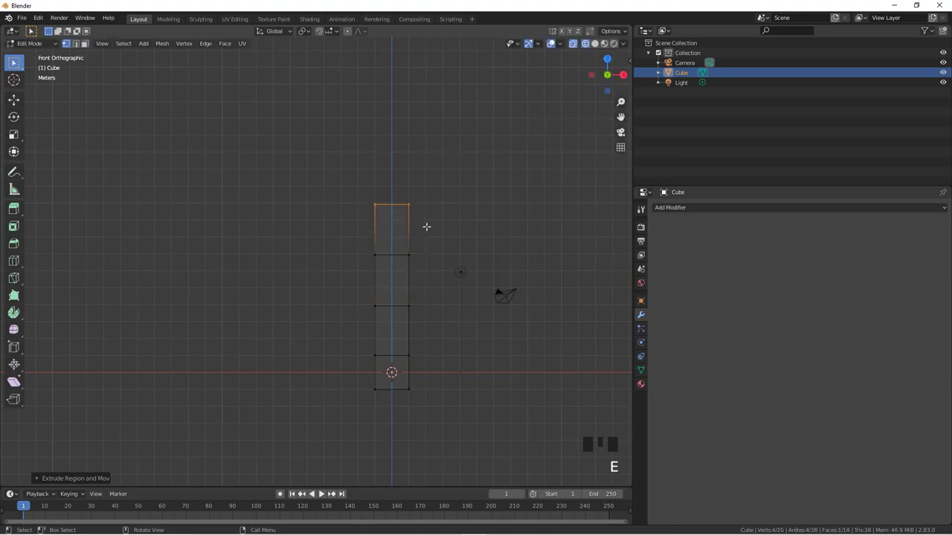
{"action": "key", "text": "e"}
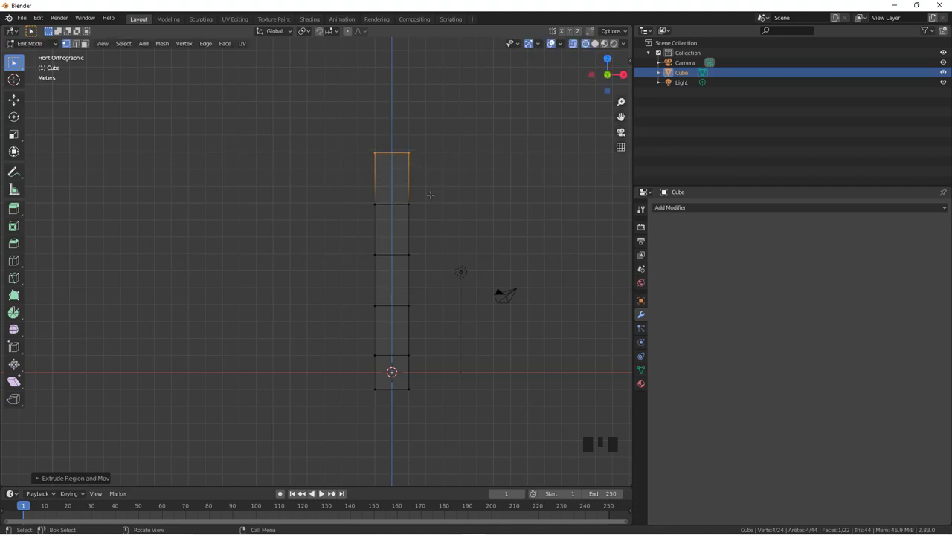
Widen the shaft's top into a tapered rim and extrude the head two sections taller.
{"action": "key", "text": "e"}
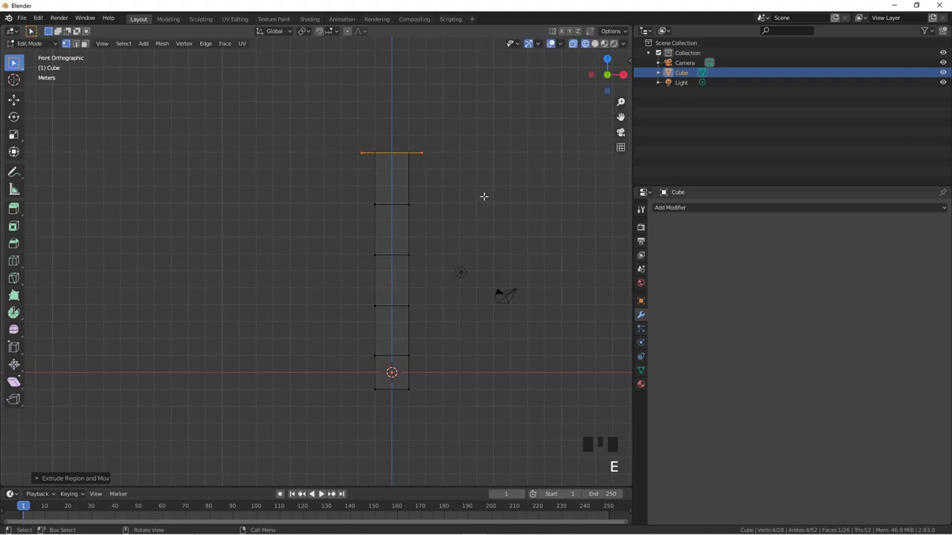
{"action": "key", "text": "g"}
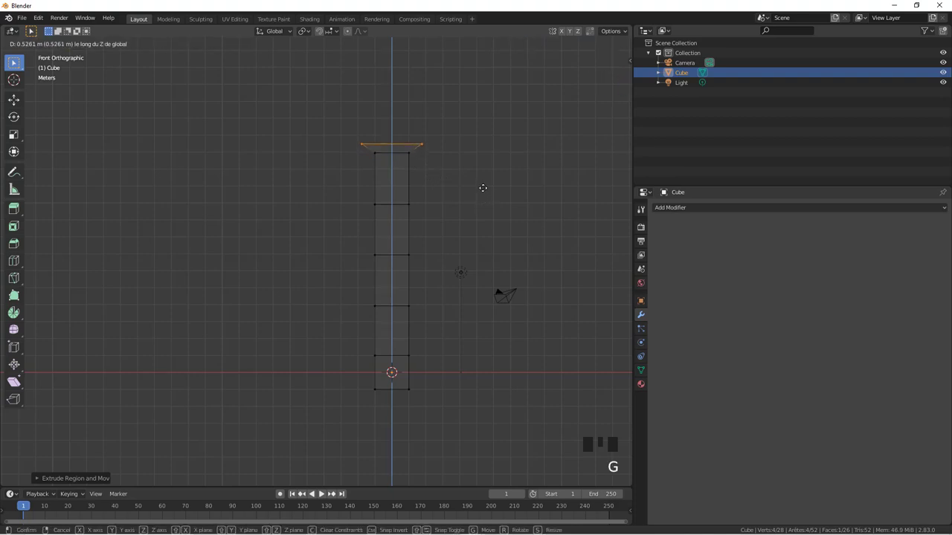
{"action": "scroll", "scroll_direction": "down", "scroll_amount": 3}
{"action": "key", "text": "e"}
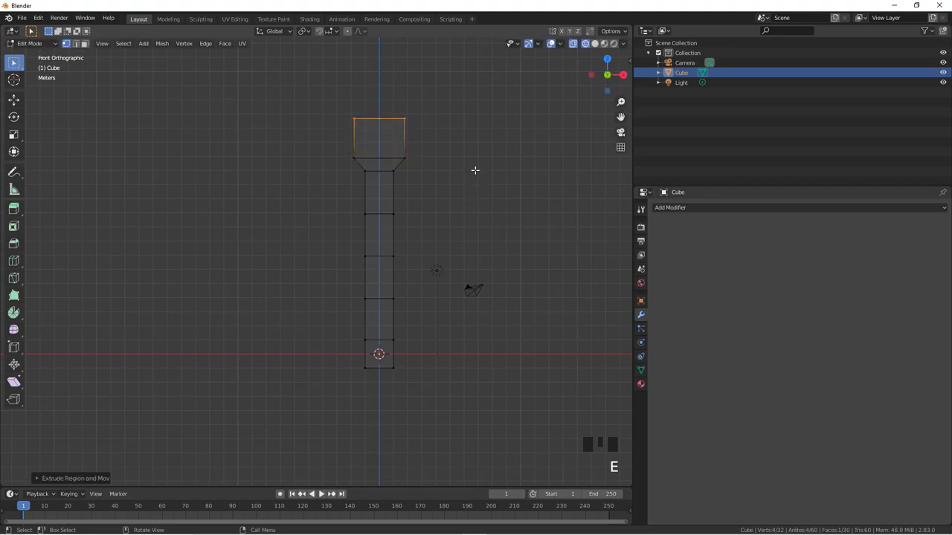
{"action": "key", "text": "e"}
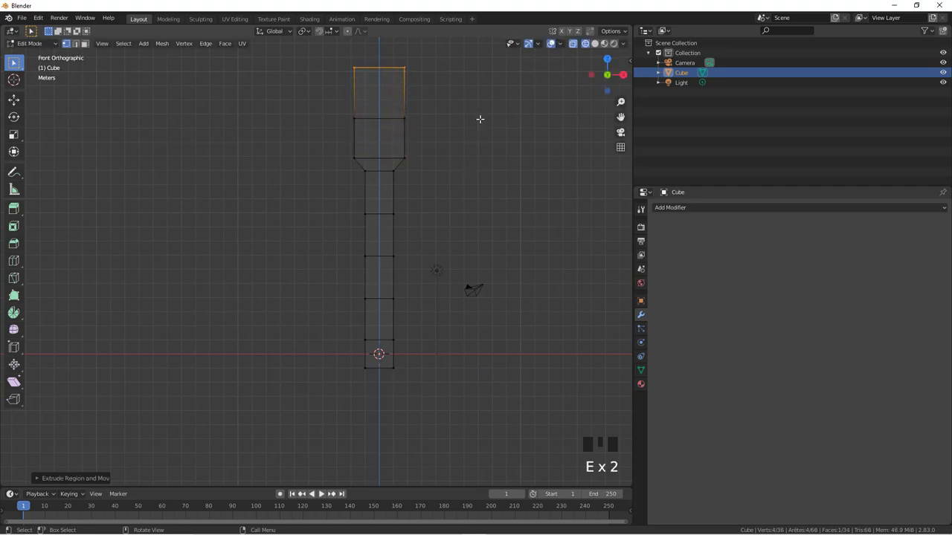
{"action": "key", "text": "a"}
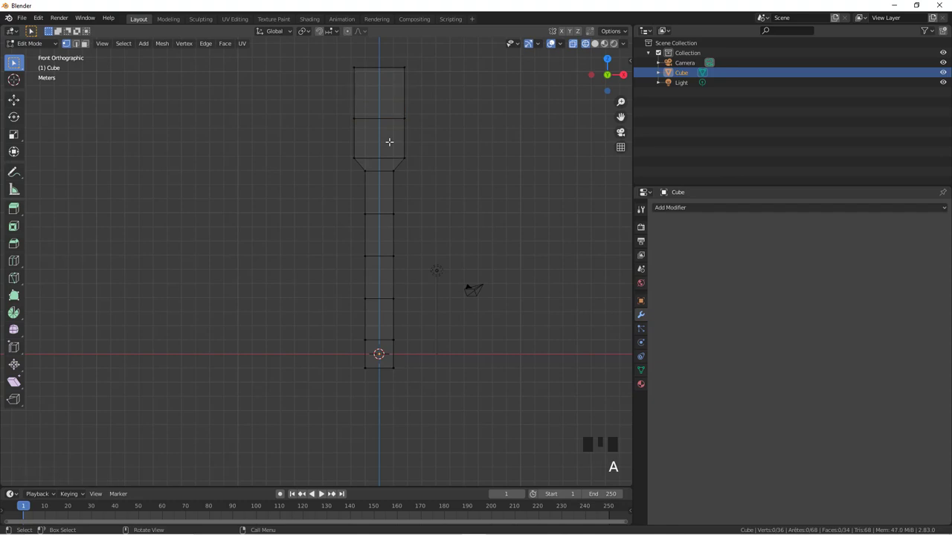
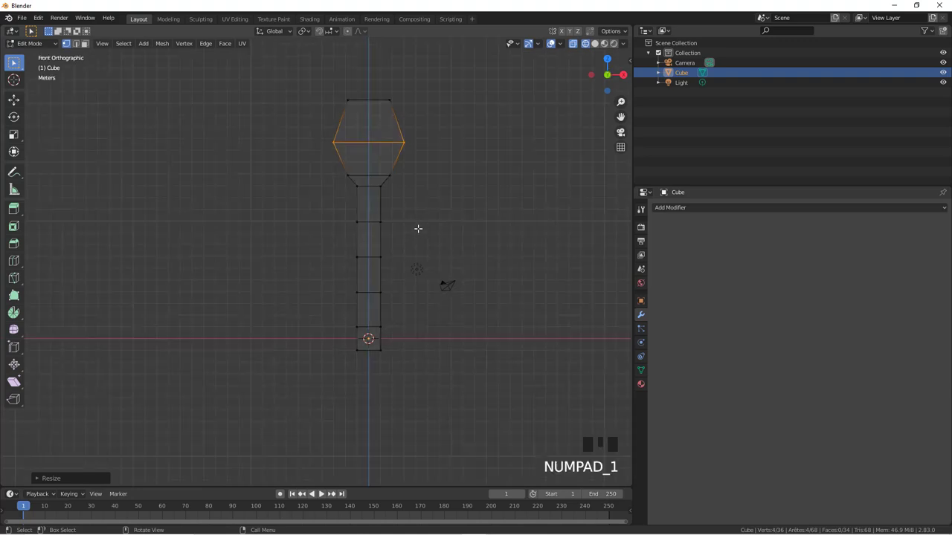
Clear the selection and box-select the top face of the flared head.
{"action": "key", "text": "a"}
{"action": "key", "text": "b"}
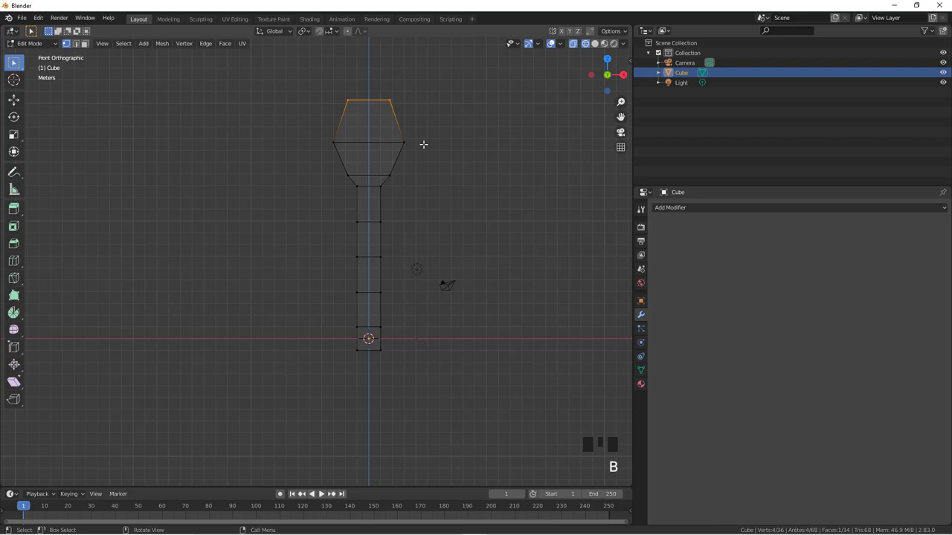
Hook the top face to a new empty, then the bottom face to a second empty, and show vertex groups.
{"action": "key", "text": "ctrl+h"}
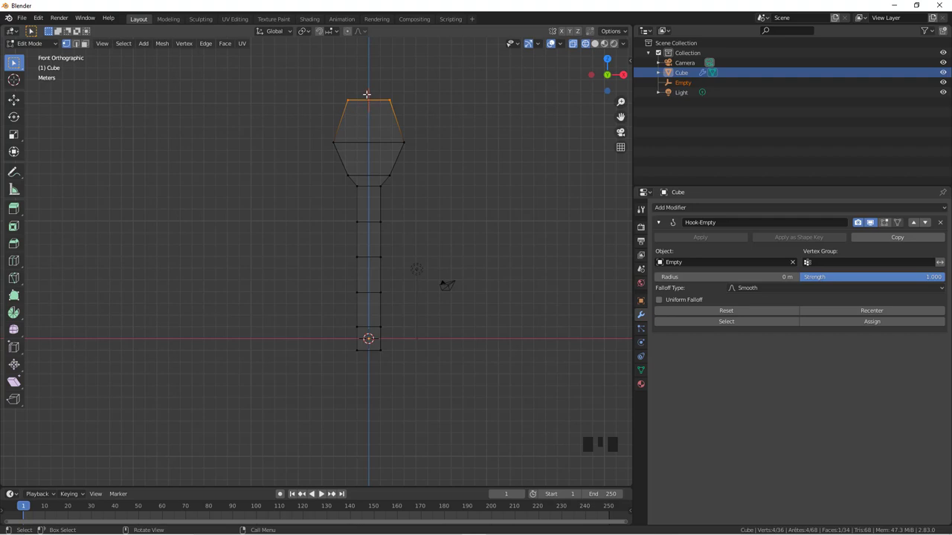
{"action": "key", "text": "a"}
{"action": "key", "text": "b"}
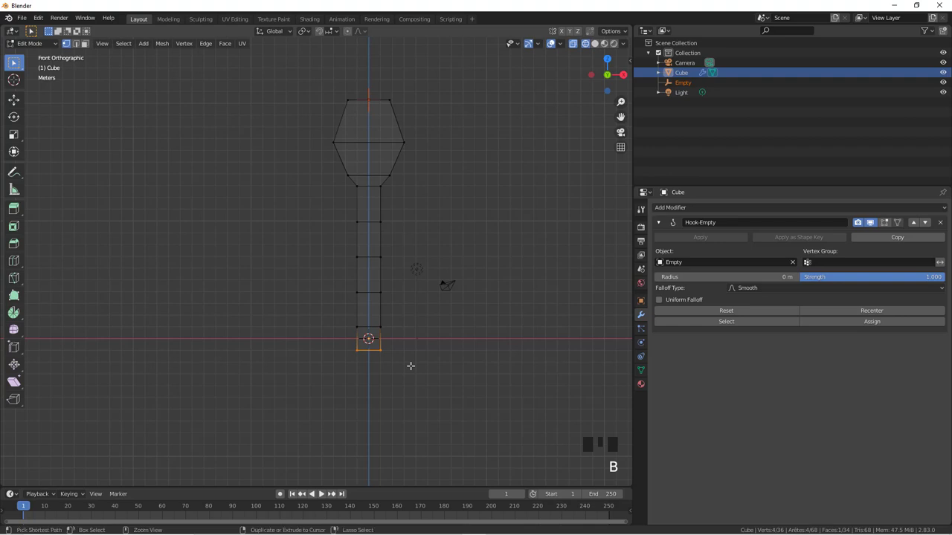
{"action": "key", "text": "ctrl+h"}
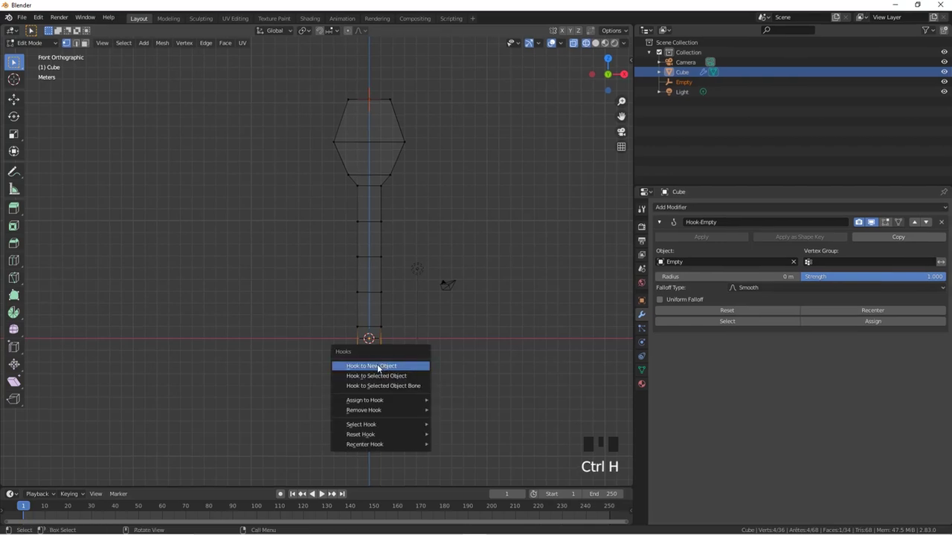
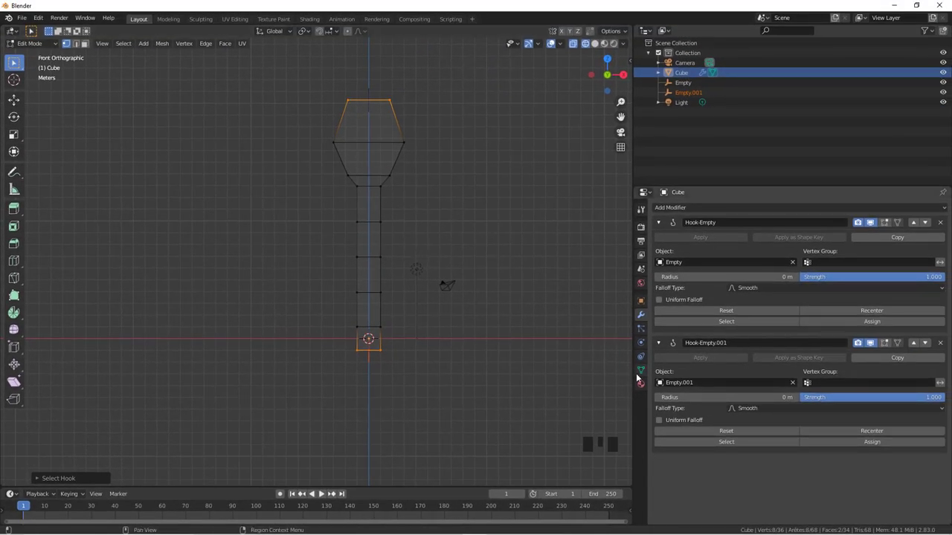
{"action": "left_click", "coordinate": [642, 373]}
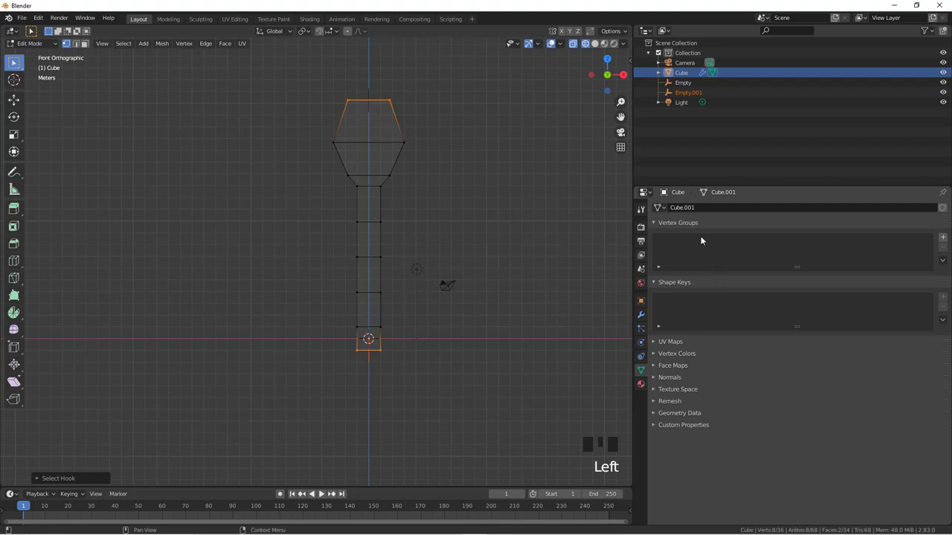
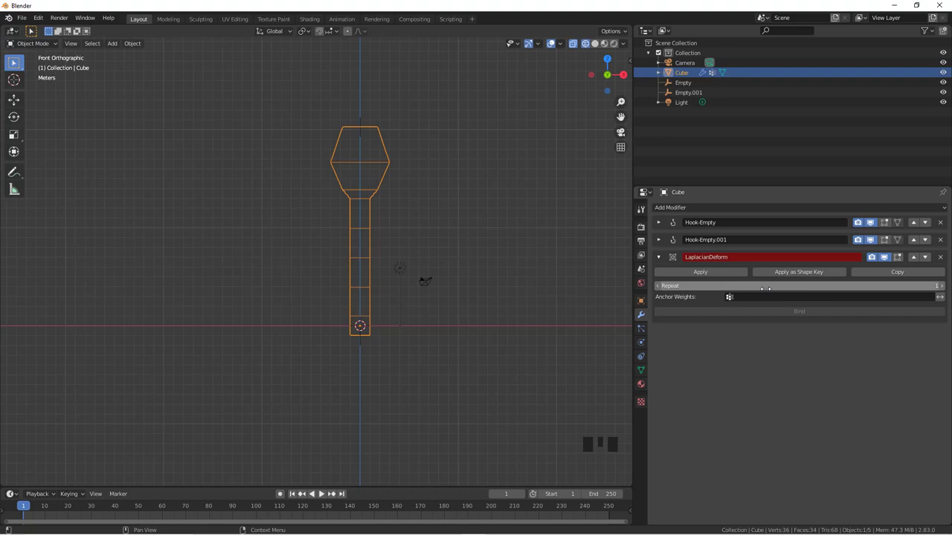
Adjust the Laplacian Deform's Repeat count and bind it to the mesh.
{"action": "left_click_drag", "start_coordinate": [785, 299], "coordinate": [363, 122]}
{"action": "left_click", "coordinate": [363, 123]}
Move the top empty, then Empty.001 sideways, bending the column so its base swings off the origin.
{"action": "key", "text": "g"}
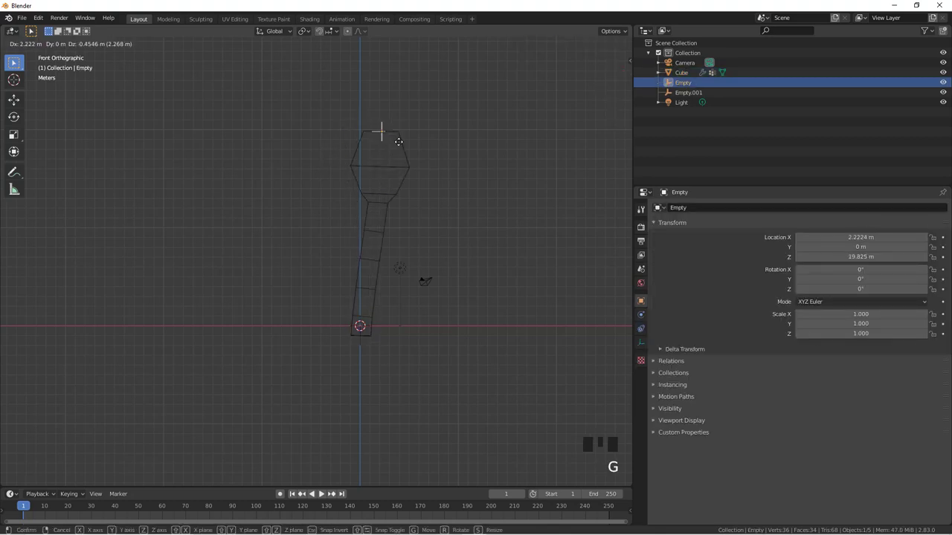
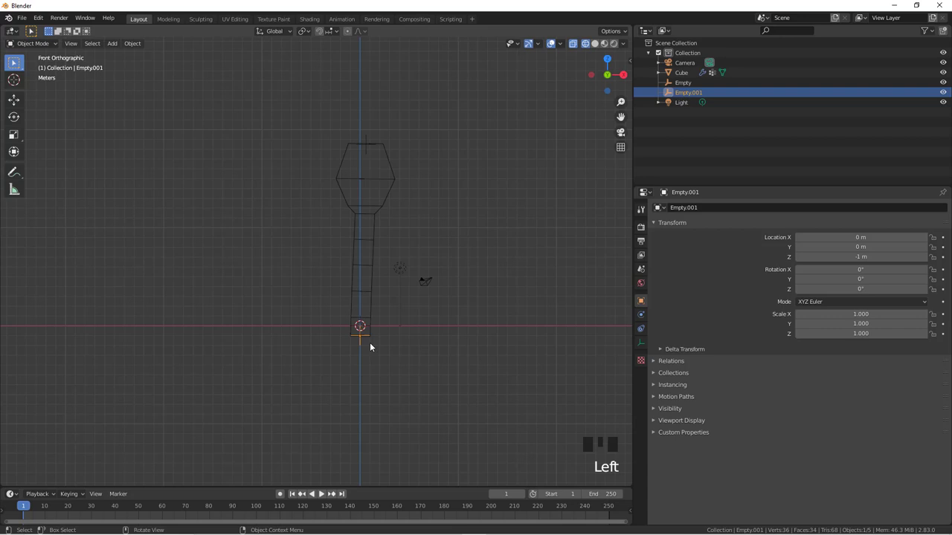
{"action": "key", "text": "g"}
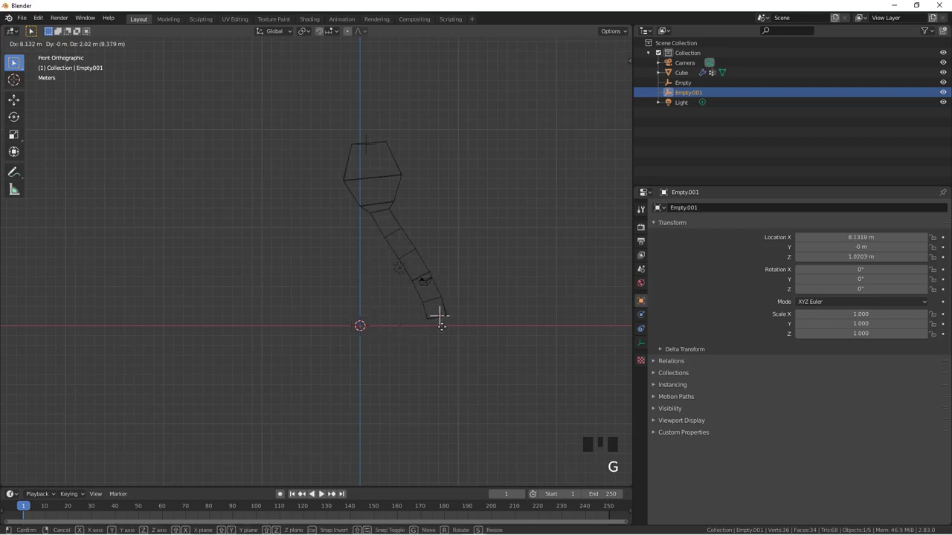